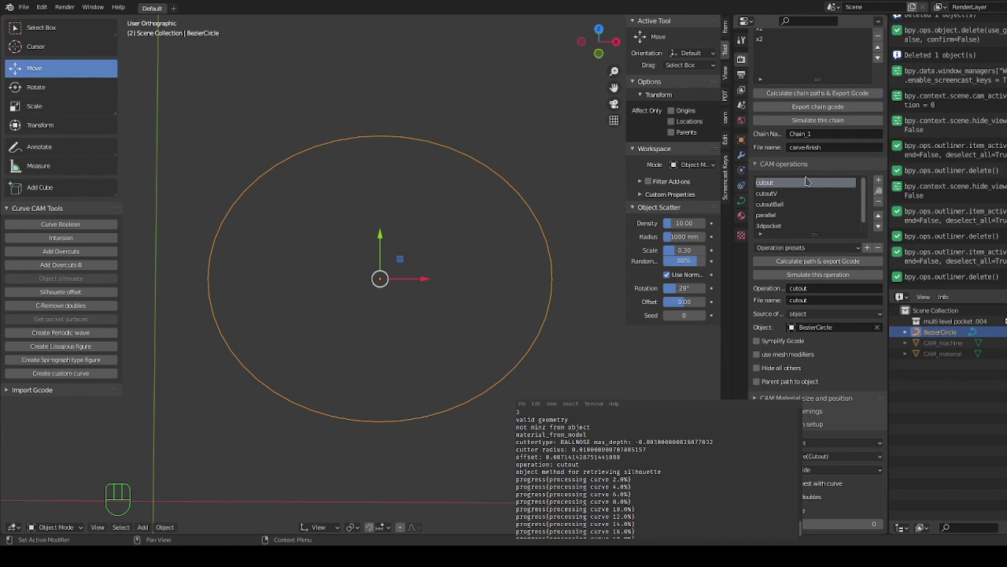
Step: Review the cutout operation settings and calculate the end-mill toolpath with Gcode export
{"action": "scroll", "scroll_direction": "down", "scroll_amount": 3}
{"action": "scroll", "scroll_direction": "down", "scroll_amount": 3}
{"action": "scroll", "scroll_direction": "down", "scroll_amount": 3}
{"action": "scroll", "scroll_direction": "down", "scroll_amount": 3}
{"action": "scroll", "scroll_direction": "down", "scroll_amount": 3}
{"action": "scroll", "scroll_direction": "down", "scroll_amount": 3}
{"action": "scroll", "scroll_direction": "down", "scroll_amount": 3}
{"action": "scroll", "scroll_direction": "down", "scroll_amount": 3}
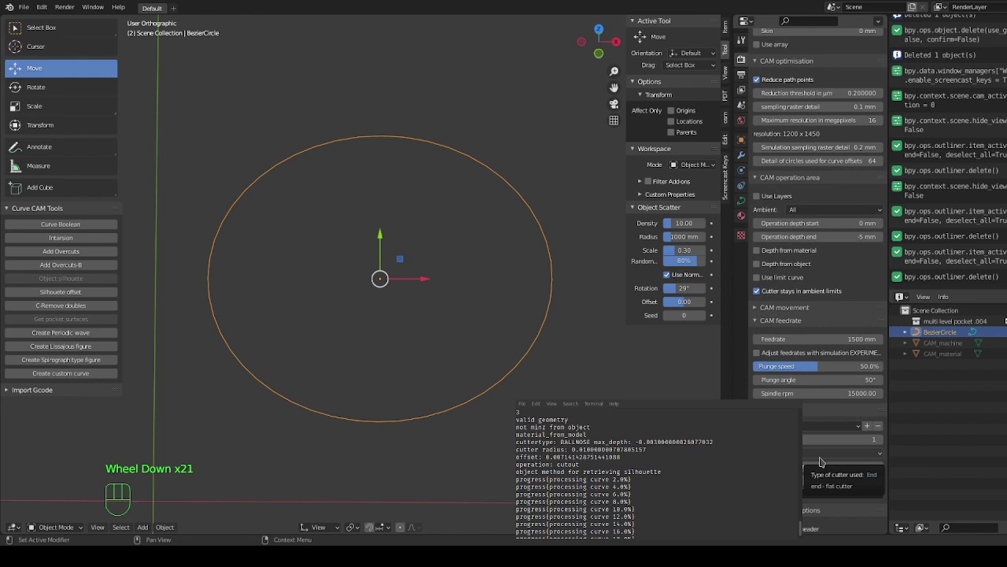
{"action": "scroll", "scroll_direction": "down", "scroll_amount": 3}
{"action": "scroll", "scroll_direction": "up", "scroll_amount": 3}
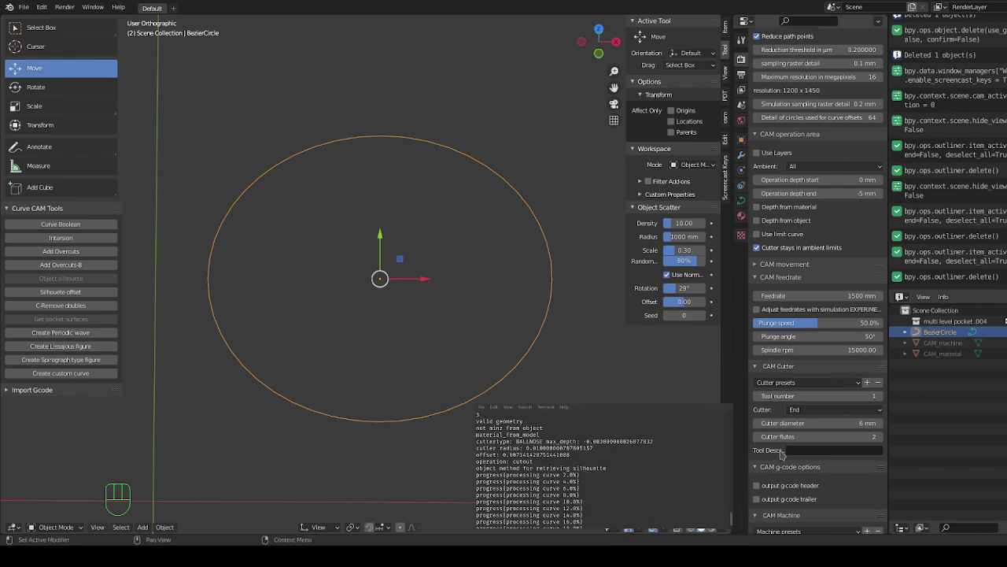
{"action": "scroll", "scroll_direction": "up", "scroll_amount": 3}
{"action": "scroll", "scroll_direction": "down", "scroll_amount": 3}
{"action": "scroll", "scroll_direction": "down", "scroll_amount": 3}
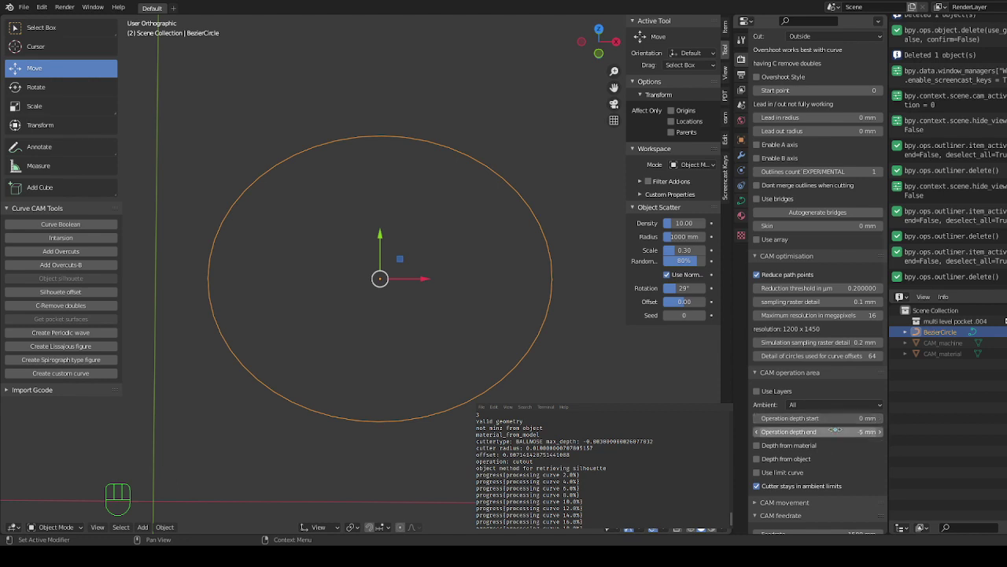
{"action": "scroll", "scroll_direction": "up", "scroll_amount": 3}
{"action": "left_click", "coordinate": [830, 217]}
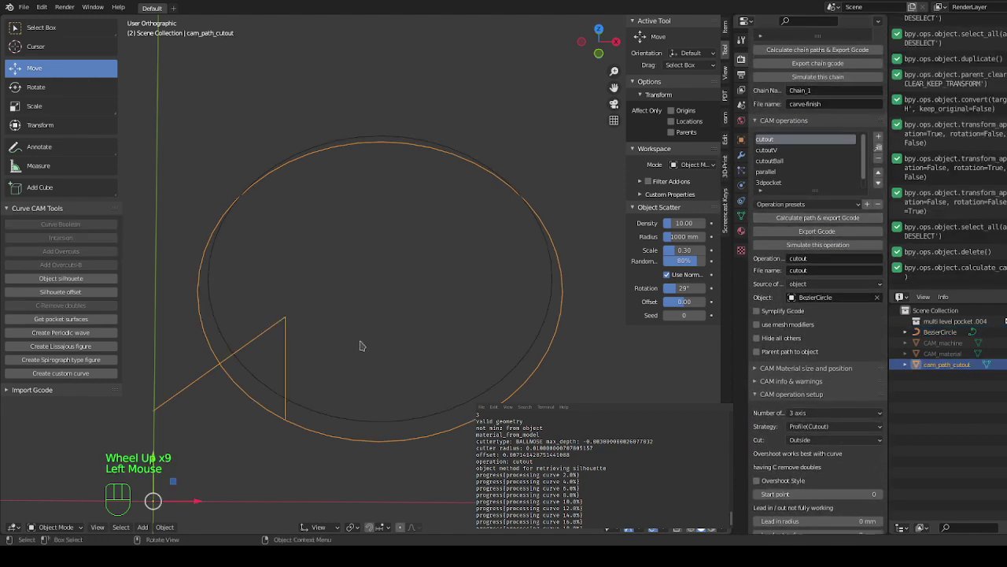
Step: Inspect the toolpath from top, front and angled views to confirm it runs just outside the circle
{"action": "scroll", "scroll_direction": "up", "scroll_amount": 3}
{"action": "left_click_drag", "start_coordinate": [383, 332], "coordinate": [378, 291]}
{"action": "key", "text": "KP_7"}
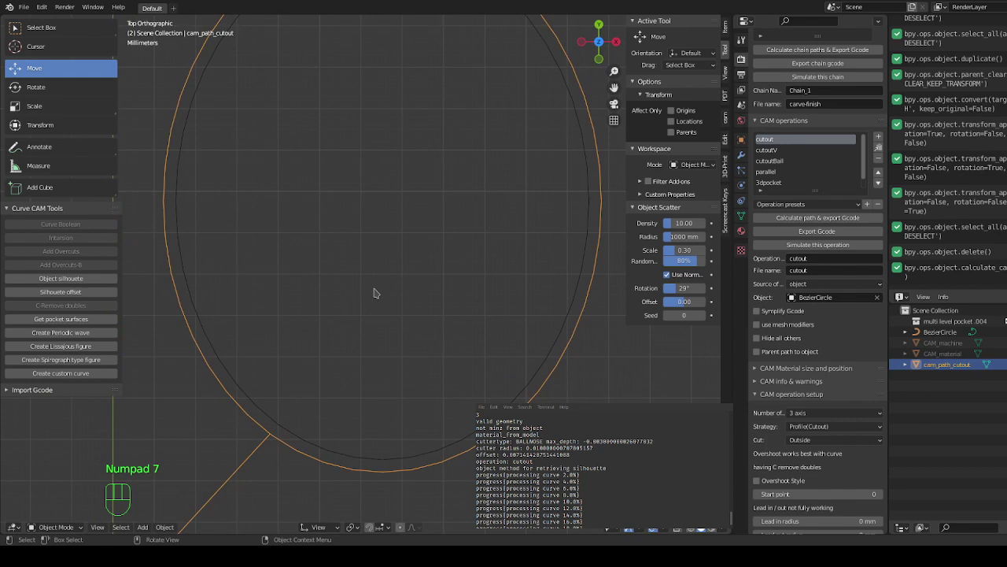
{"action": "key", "text": "KP_1"}
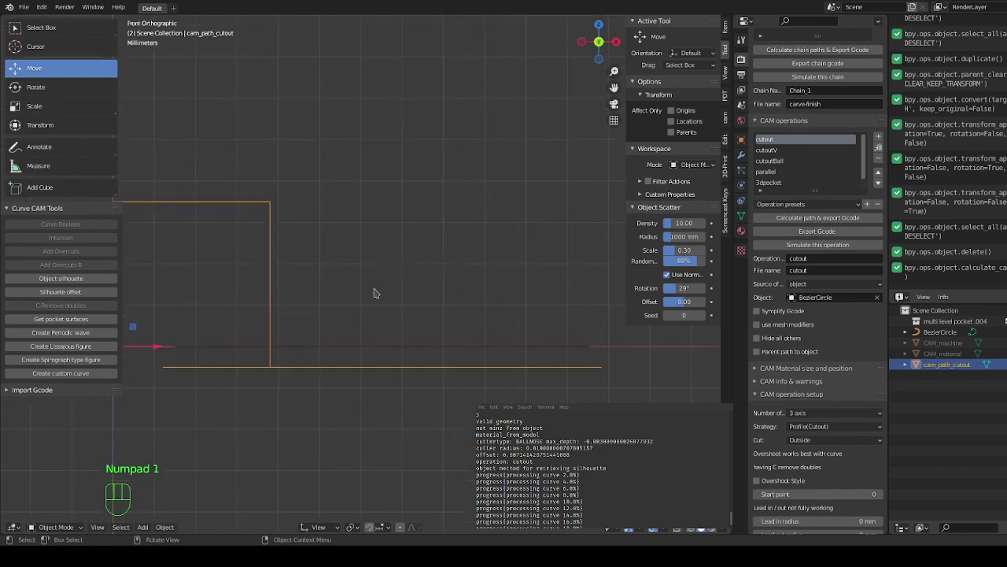
{"action": "key", "text": "KP_7"}
{"action": "scroll", "scroll_direction": "down", "scroll_amount": 3}
{"action": "left_click_drag", "start_coordinate": [392, 279], "coordinate": [388, 205]}
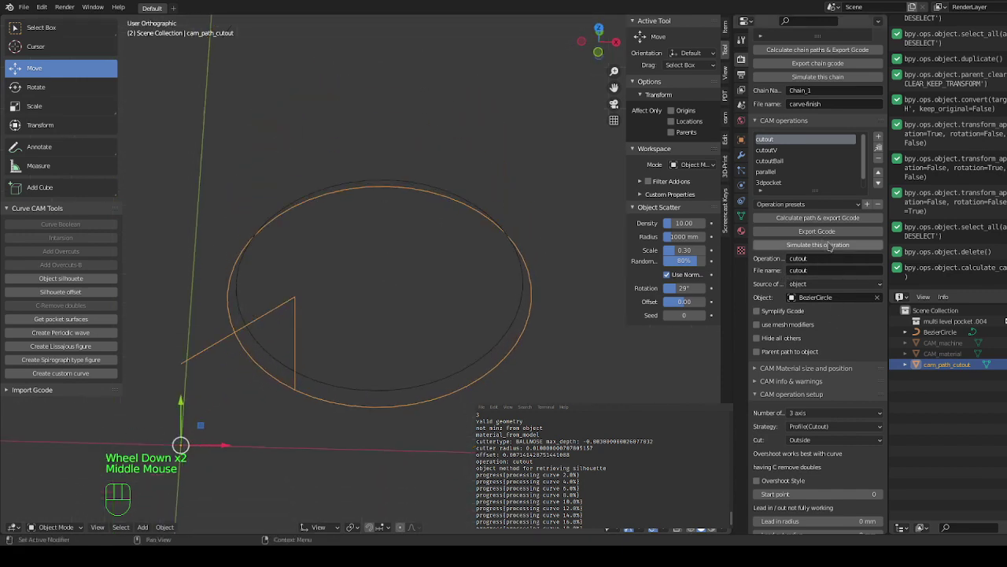
Step: Simulate the end-mill cut on stock, then select the csim_cam_path_cutout result object
{"action": "left_click", "coordinate": [832, 243]}
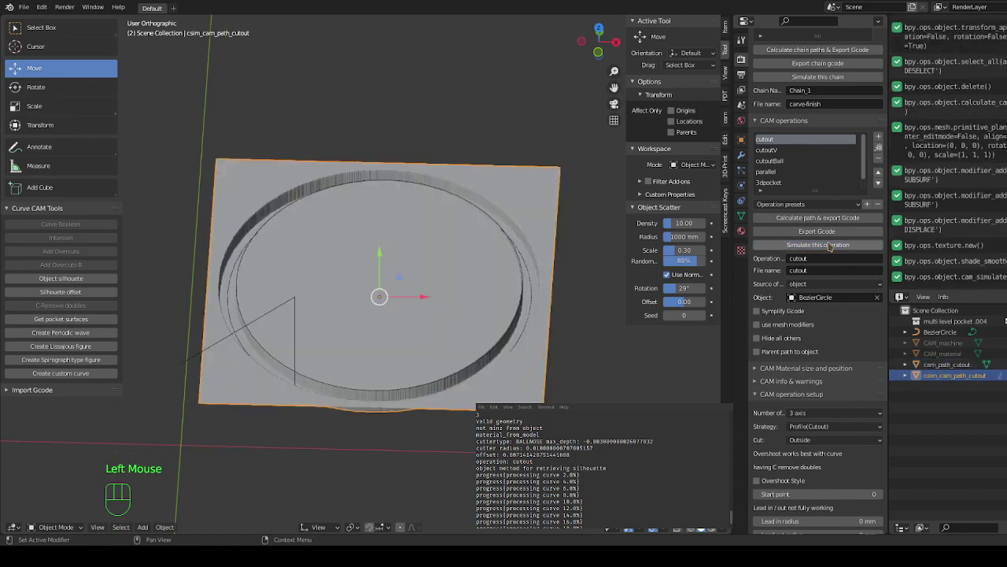
{"action": "scroll", "scroll_direction": "up", "scroll_amount": 3}
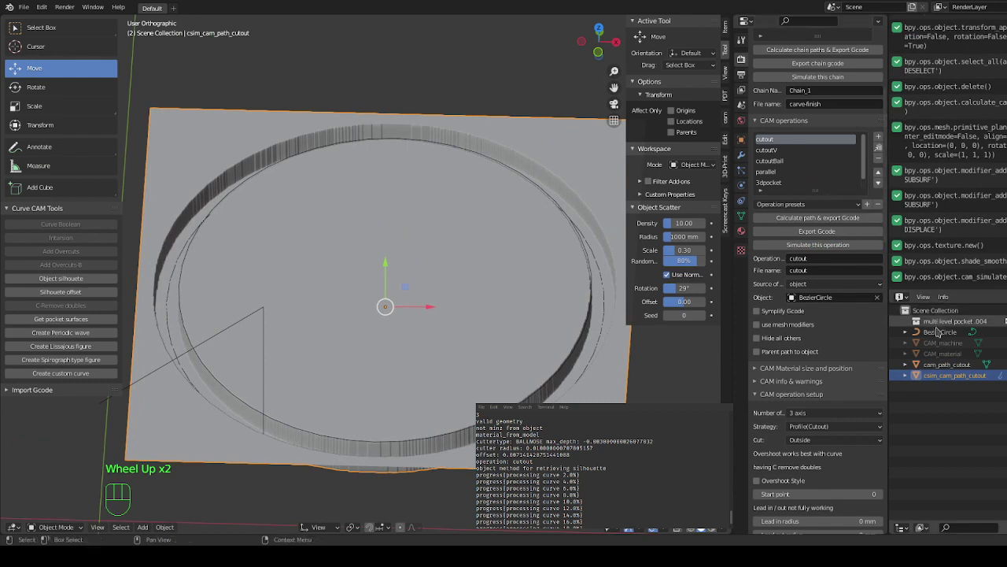
{"action": "left_click", "coordinate": [942, 333]}
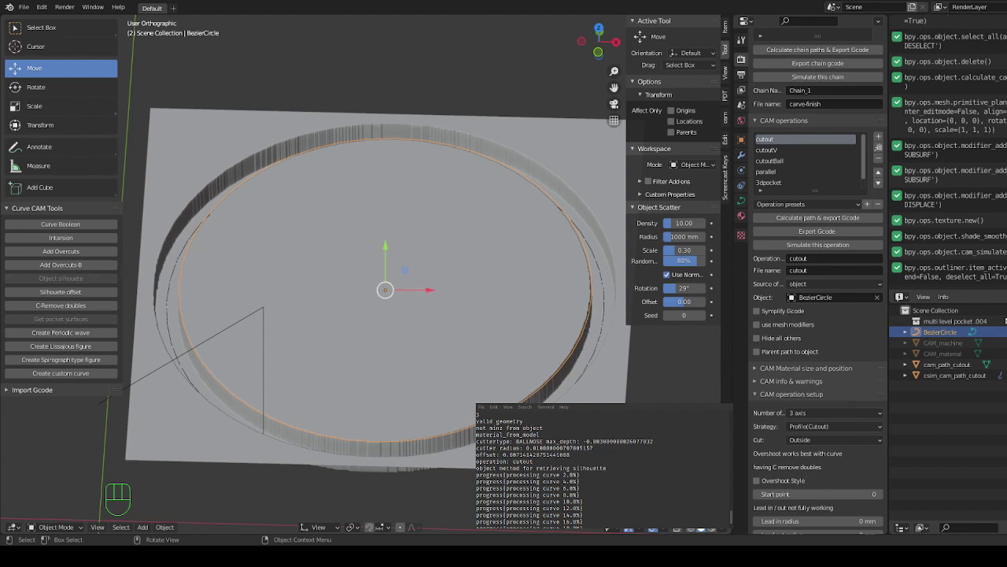
{"action": "left_click", "coordinate": [159, 266]}
Step: Delete the simulation result and review the cutoutV operation's 90°, 20 mm V-carve cutter settings
{"action": "key", "text": "Delete"}
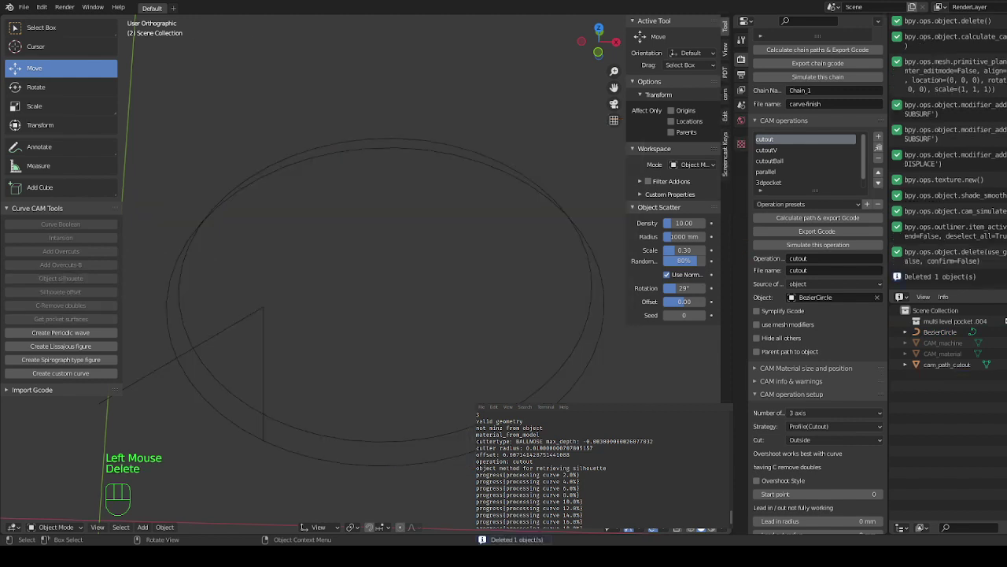
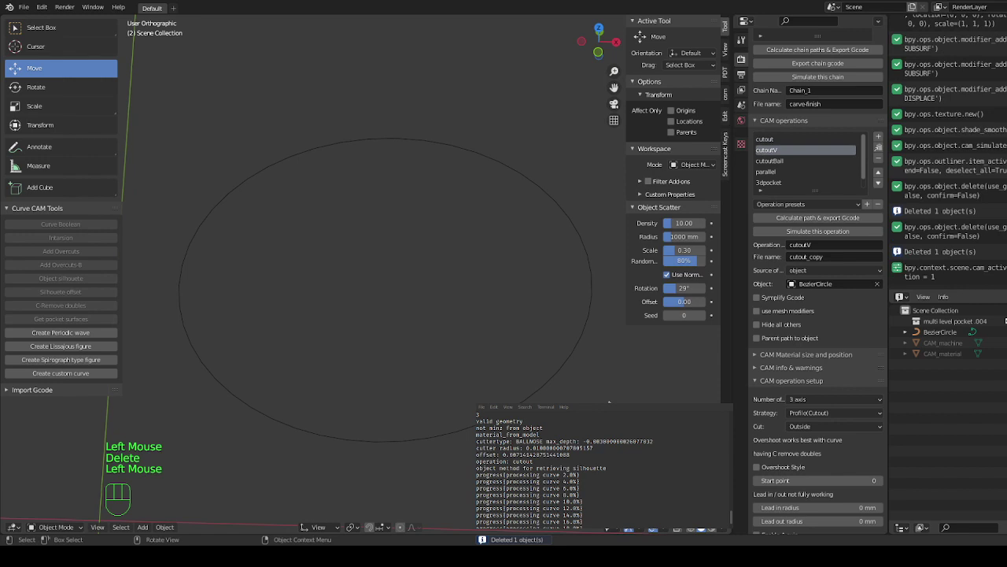
{"action": "scroll", "scroll_direction": "down", "scroll_amount": 3}
{"action": "scroll", "scroll_direction": "down", "scroll_amount": 3}
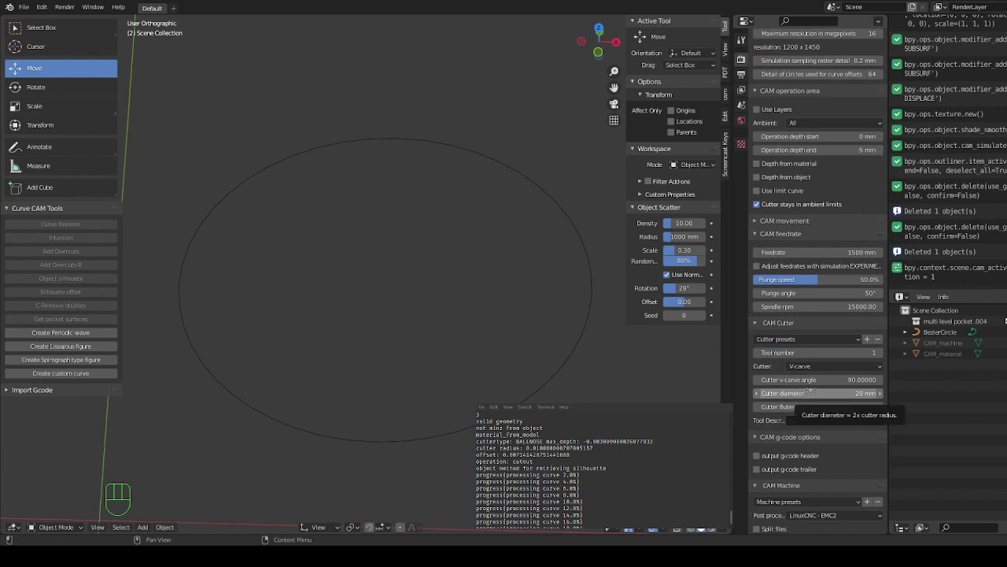
{"action": "scroll", "scroll_direction": "up", "scroll_amount": 3}
{"action": "scroll", "scroll_direction": "down", "scroll_amount": 3}
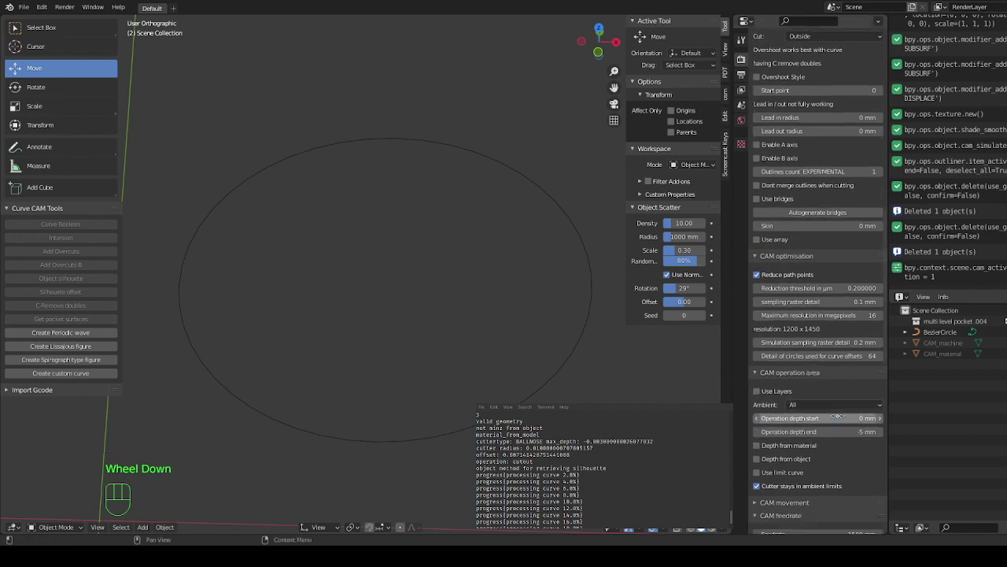
{"action": "scroll", "scroll_direction": "up", "scroll_amount": 3}
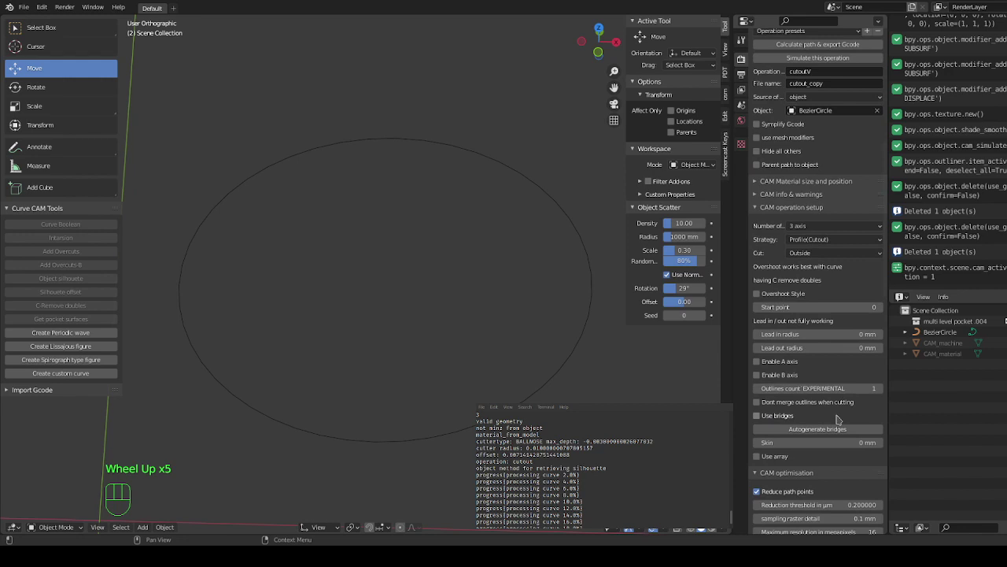
{"action": "scroll", "scroll_direction": "up", "scroll_amount": 3}
{"action": "scroll", "scroll_direction": "up", "scroll_amount": 3}
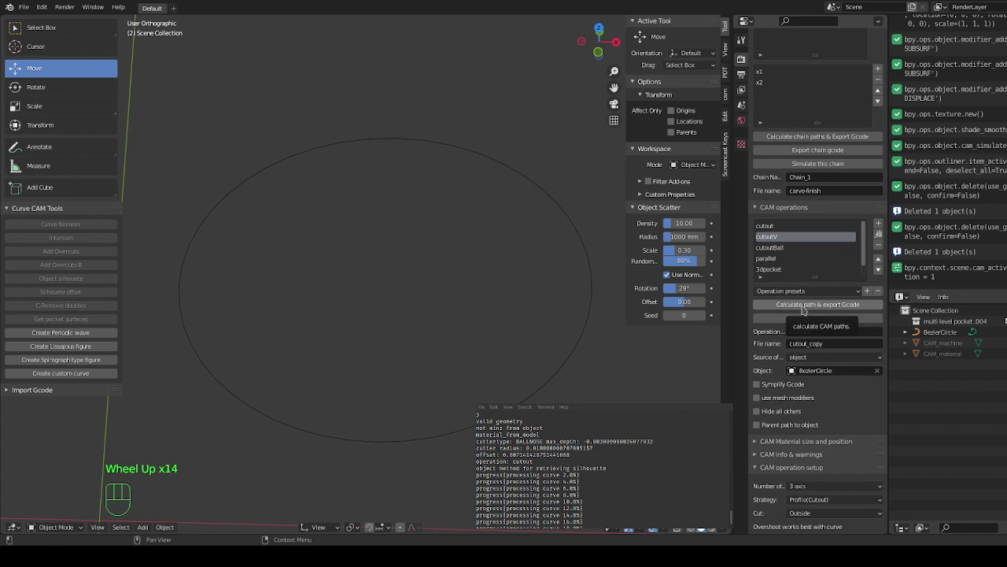
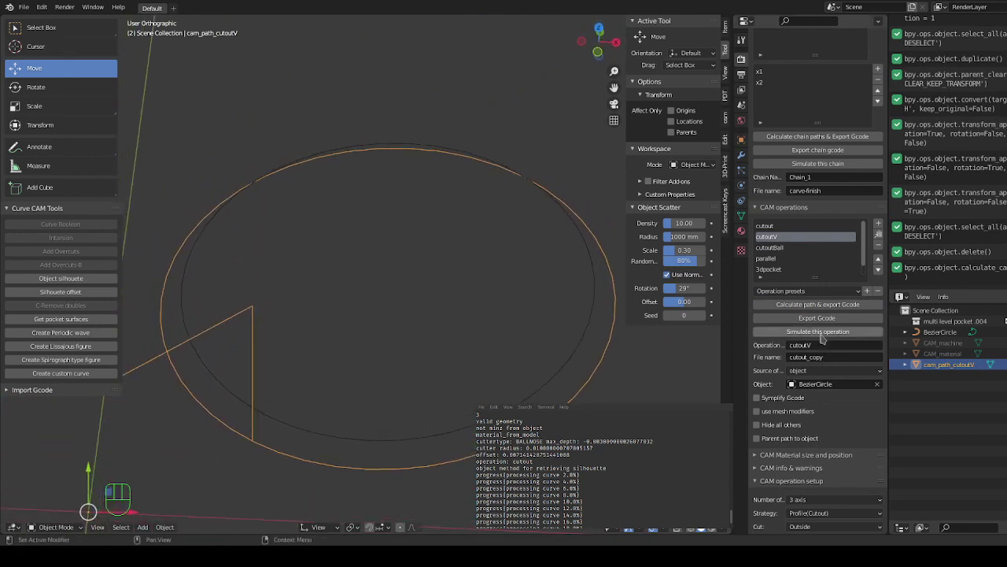
Step: Simulate the V-carve cut, inspect the sloped groove, and reselect the original circle curve
{"action": "left_click", "coordinate": [827, 333]}
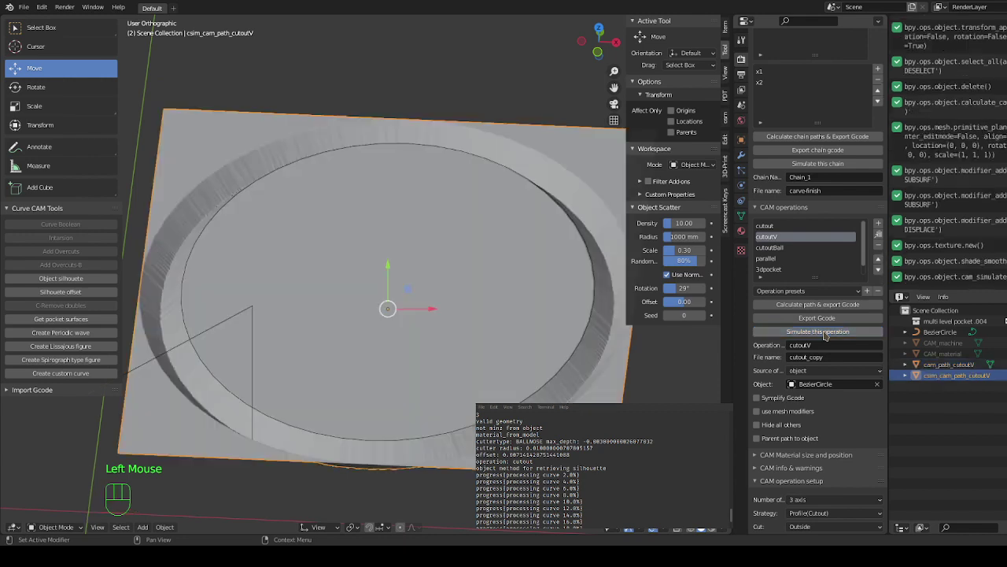
{"action": "left_click_drag", "start_coordinate": [602, 278], "coordinate": [576, 360]}
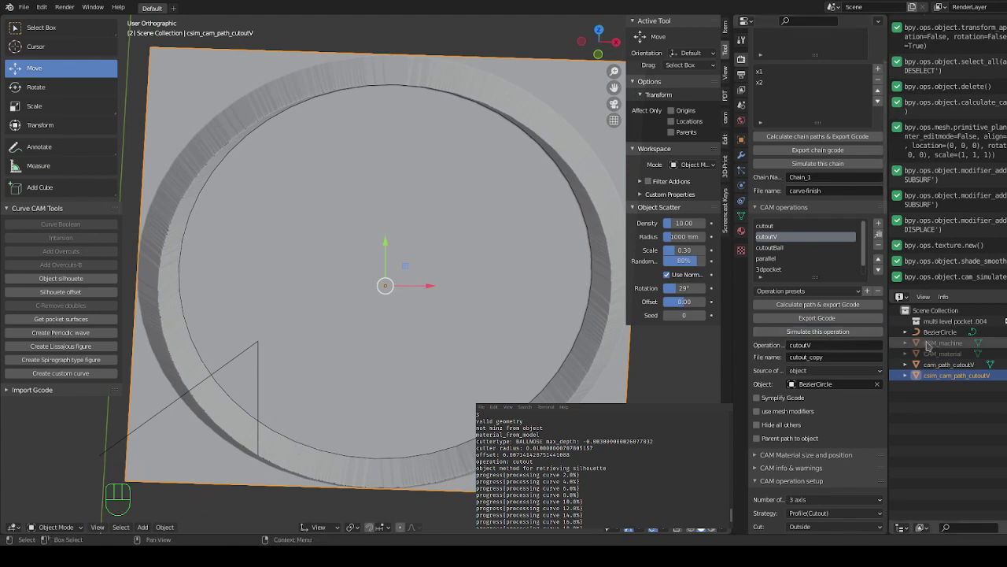
{"action": "left_click", "coordinate": [944, 331]}
{"action": "left_click", "coordinate": [944, 331]}
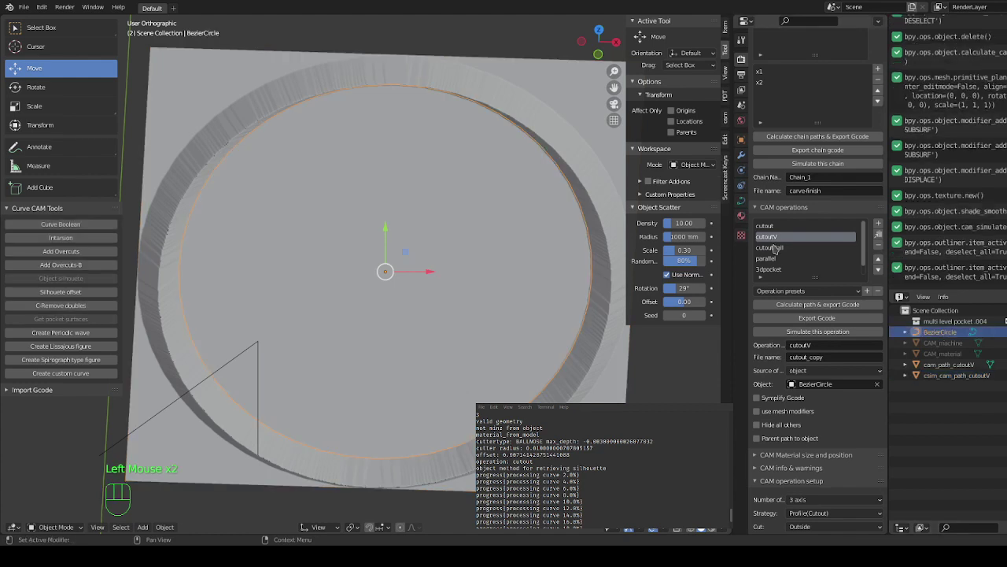
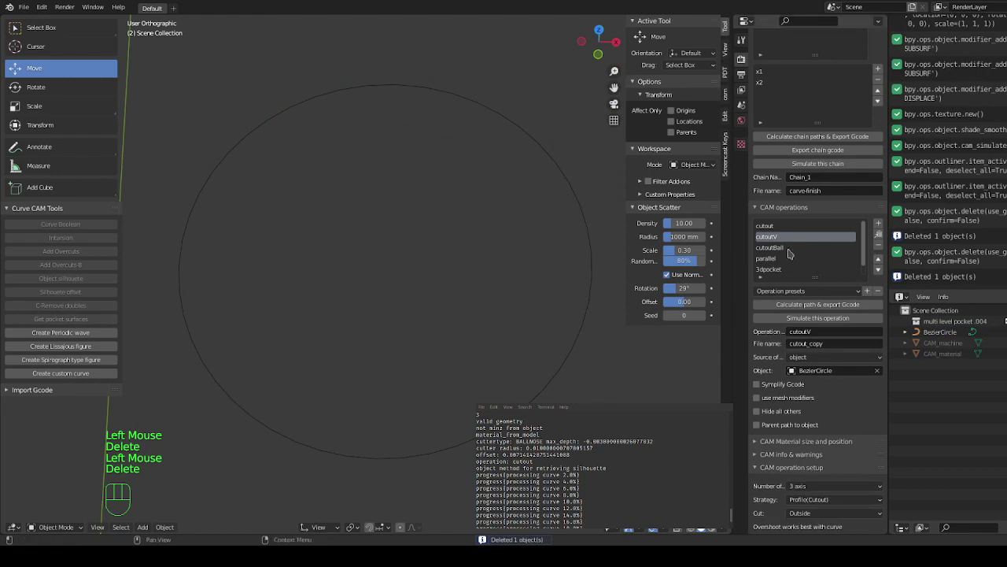
Step: Switch to the cutoutBall operation and review its -5 mm depth and 20 mm ball-nose cutter
{"action": "left_click", "coordinate": [782, 251]}
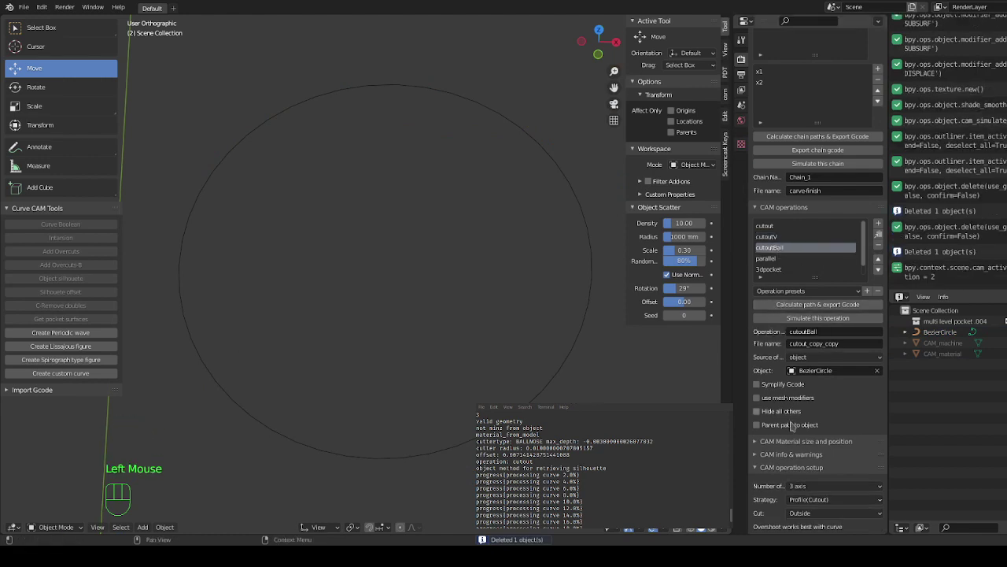
{"action": "scroll", "scroll_direction": "down", "scroll_amount": 3}
{"action": "scroll", "scroll_direction": "down", "scroll_amount": 3}
{"action": "scroll", "scroll_direction": "up", "scroll_amount": 3}
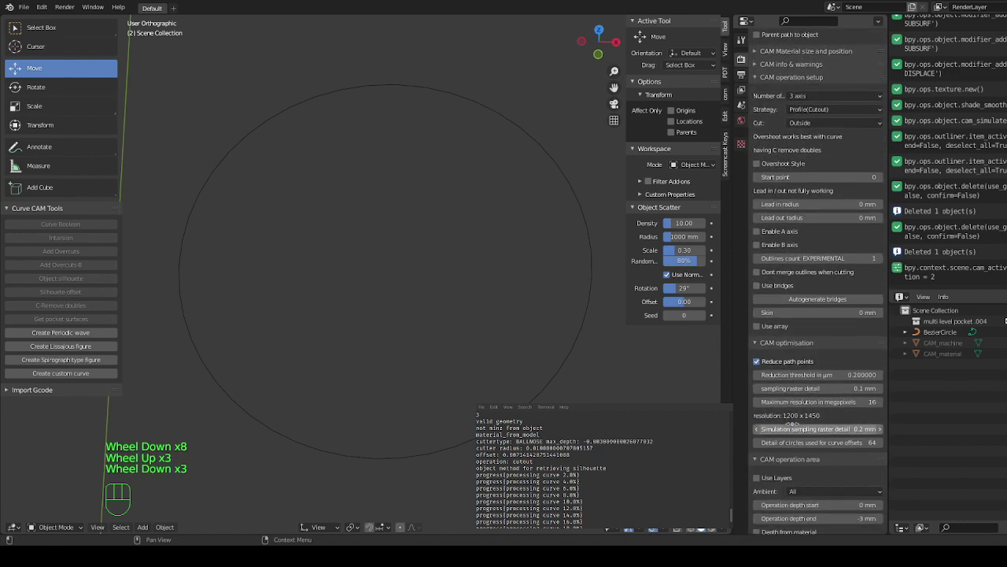
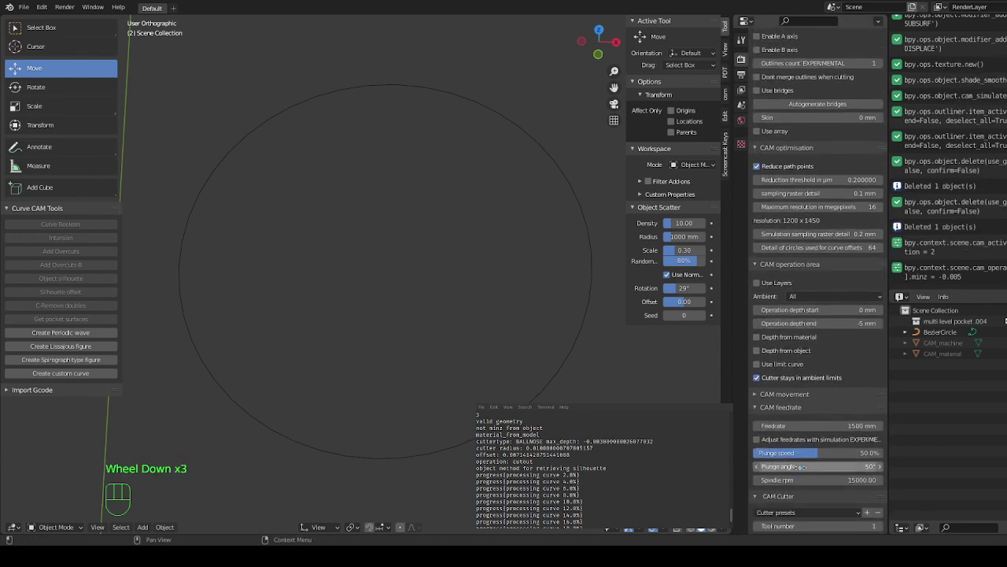
{"action": "scroll", "scroll_direction": "down", "scroll_amount": 3}
{"action": "scroll", "scroll_direction": "up", "scroll_amount": 3}
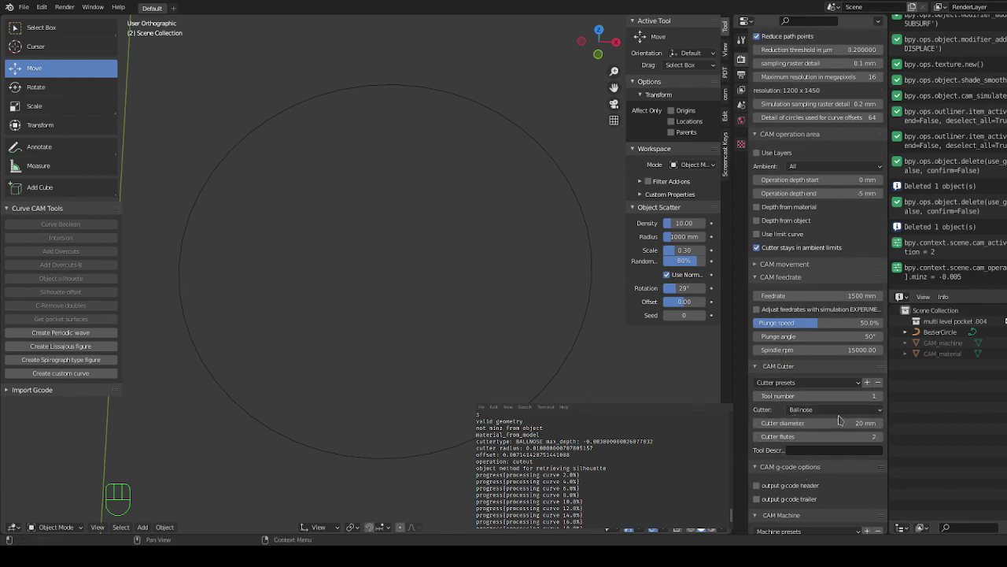
{"action": "scroll", "scroll_direction": "up", "scroll_amount": 3}
{"action": "scroll", "scroll_direction": "down", "scroll_amount": 3}
Step: Calculate the ball-nose toolpath, simulate its rounded groove, and reselect the circle curve
{"action": "left_click", "coordinate": [833, 353]}
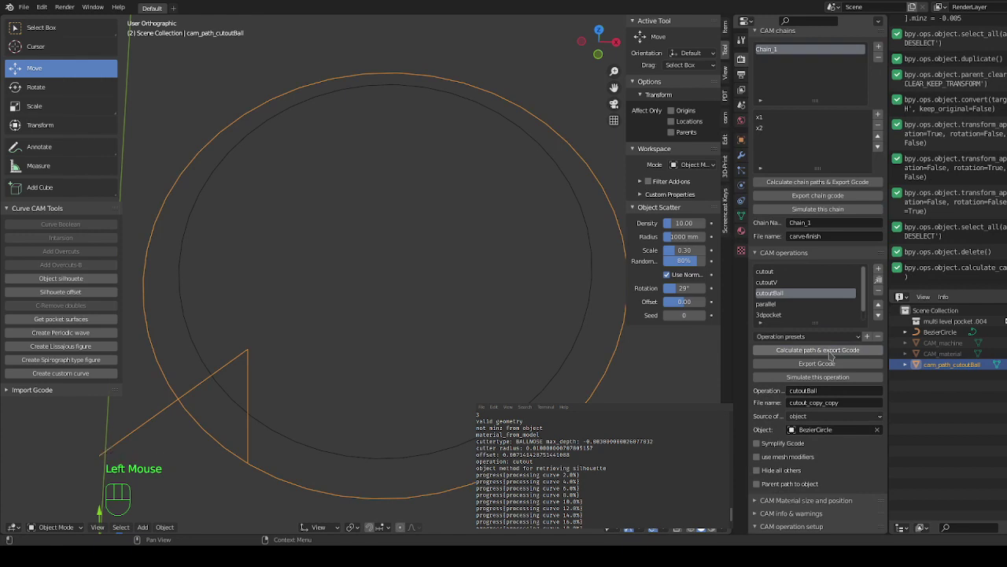
{"action": "left_click", "coordinate": [830, 386]}
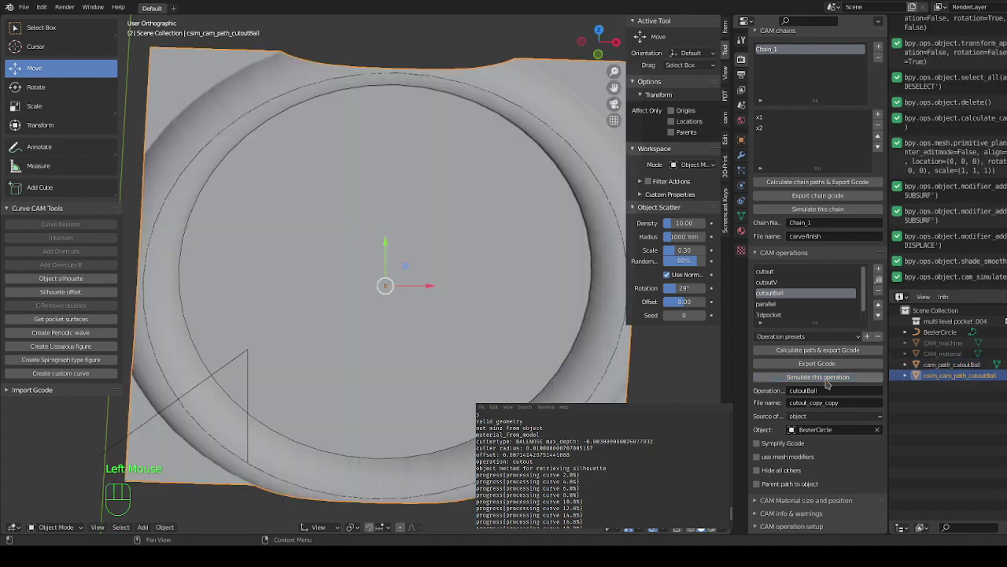
{"action": "middle_click", "coordinate": [630, 318]}
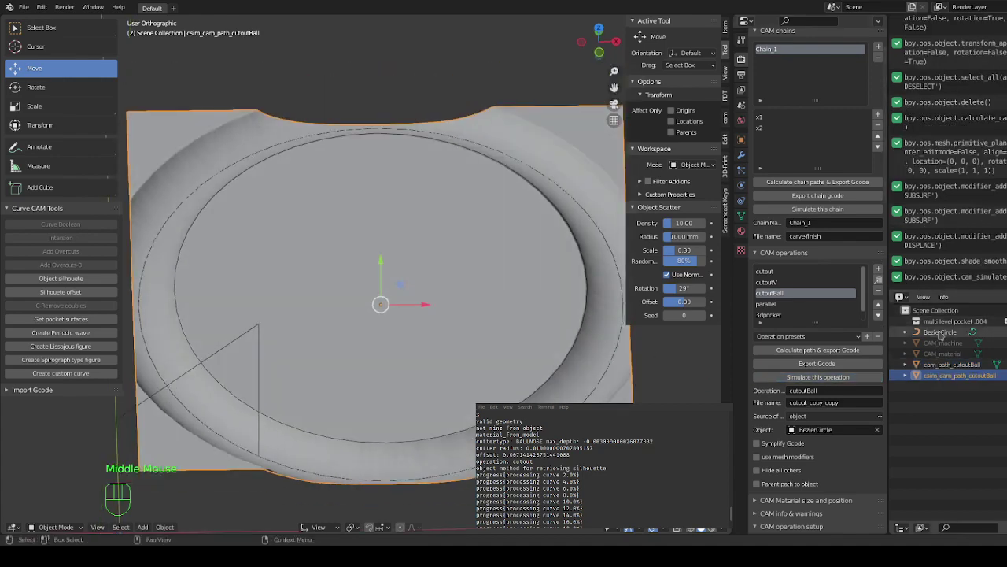
{"action": "left_click", "coordinate": [942, 332]}
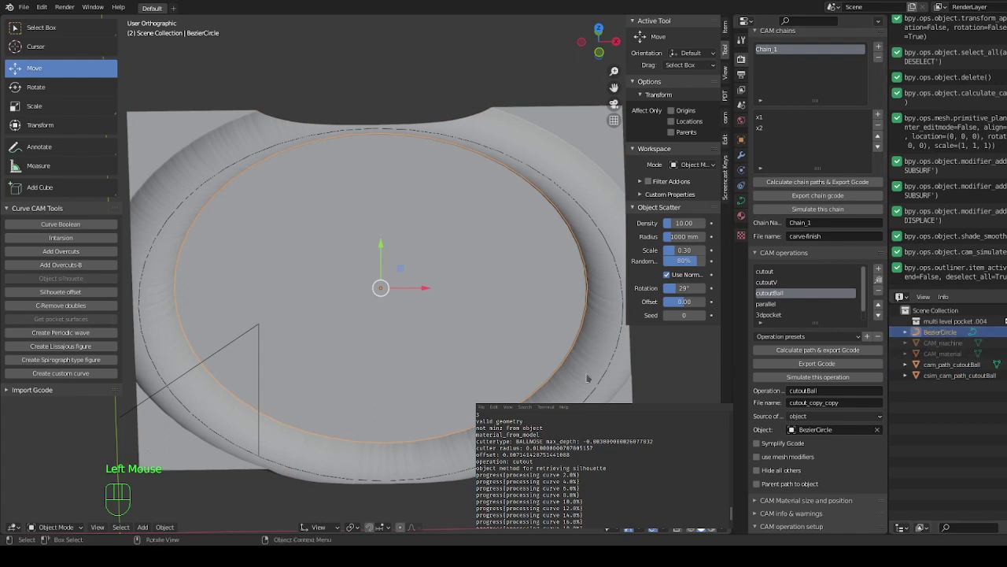
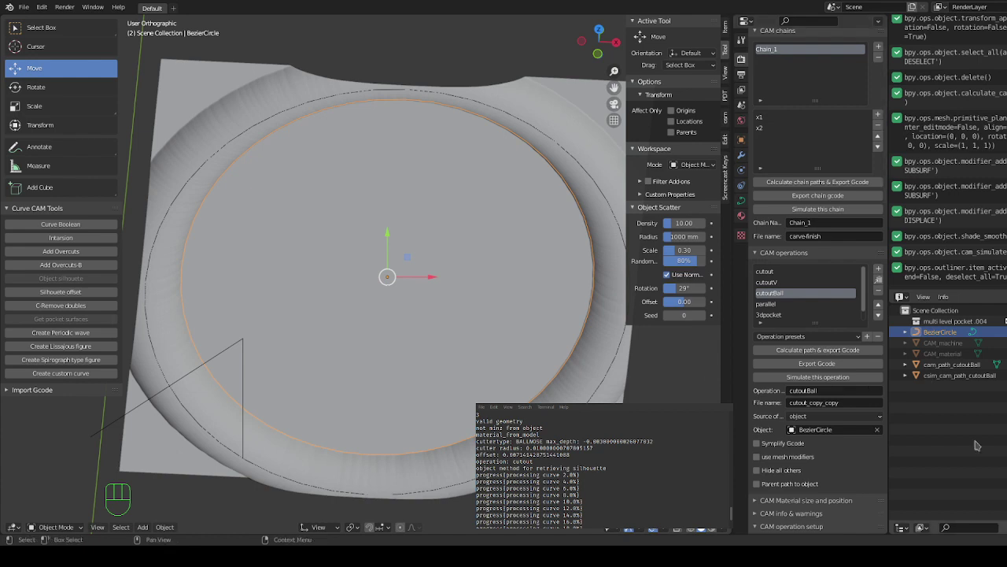
Step: Set the ball-nose cutout to cut Inside, recalculate its toolpath and simulate the inner cut
{"action": "scroll", "scroll_direction": "down", "scroll_amount": 3}
{"action": "scroll", "scroll_direction": "down", "scroll_amount": 3}
{"action": "scroll", "scroll_direction": "up", "scroll_amount": 3}
{"action": "left_click_drag", "start_coordinate": [821, 229], "coordinate": [817, 257]}
{"action": "scroll", "scroll_direction": "up", "scroll_amount": 3}
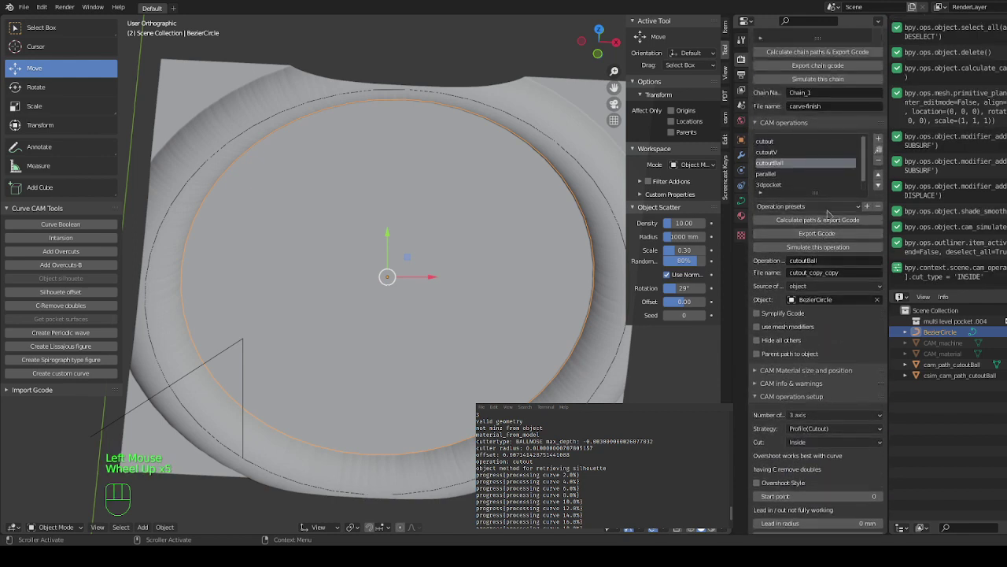
{"action": "left_click", "coordinate": [831, 224]}
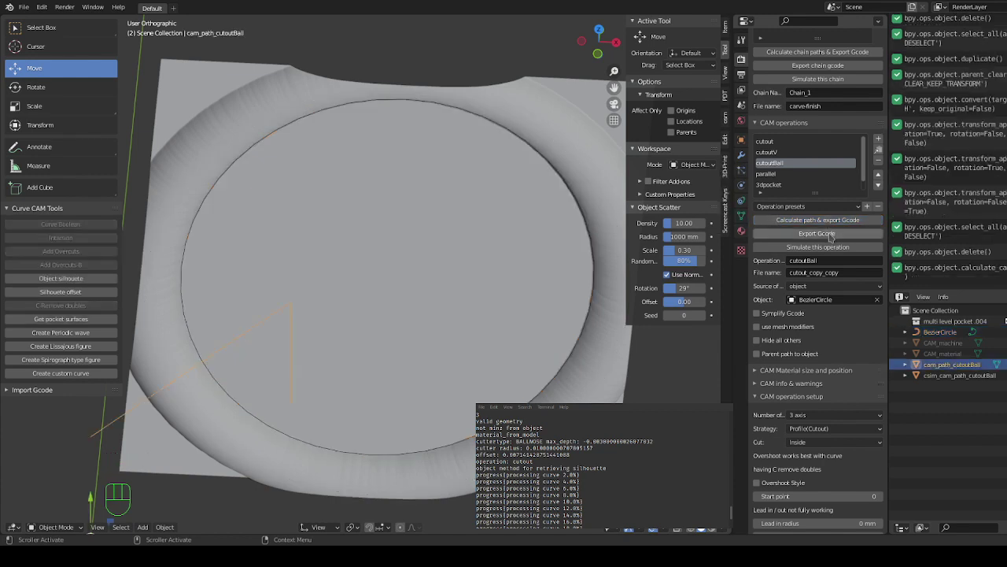
{"action": "left_click", "coordinate": [829, 247]}
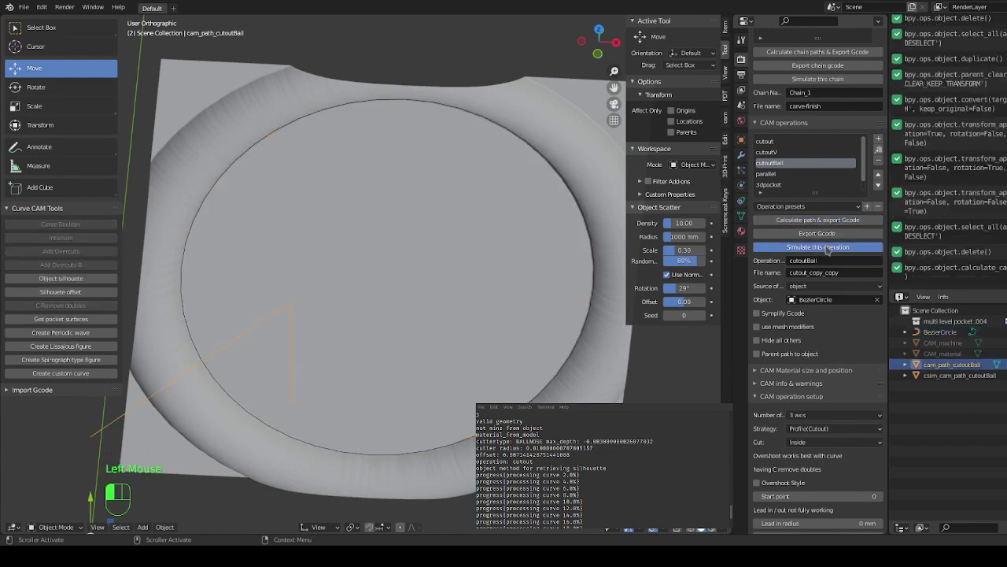